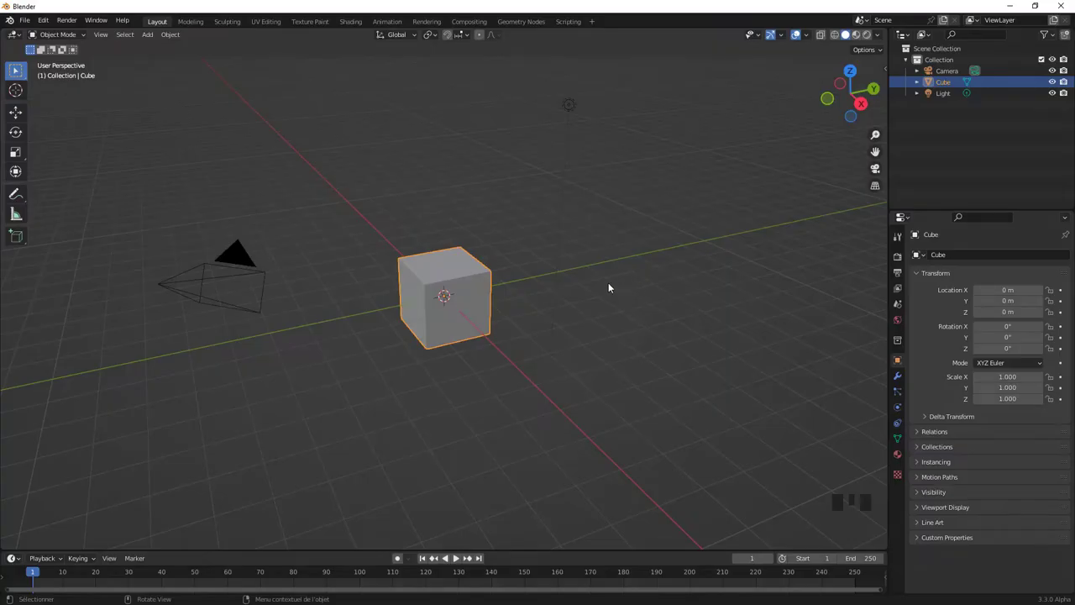
Inspect the default cube, camera and light from several angles, ending with the cube seen from above
scroll(up, 3)
scroll(down, 3)
scroll(up, 3)
drag(557, 304, 608, 306)
drag(595, 284, 519, 293)
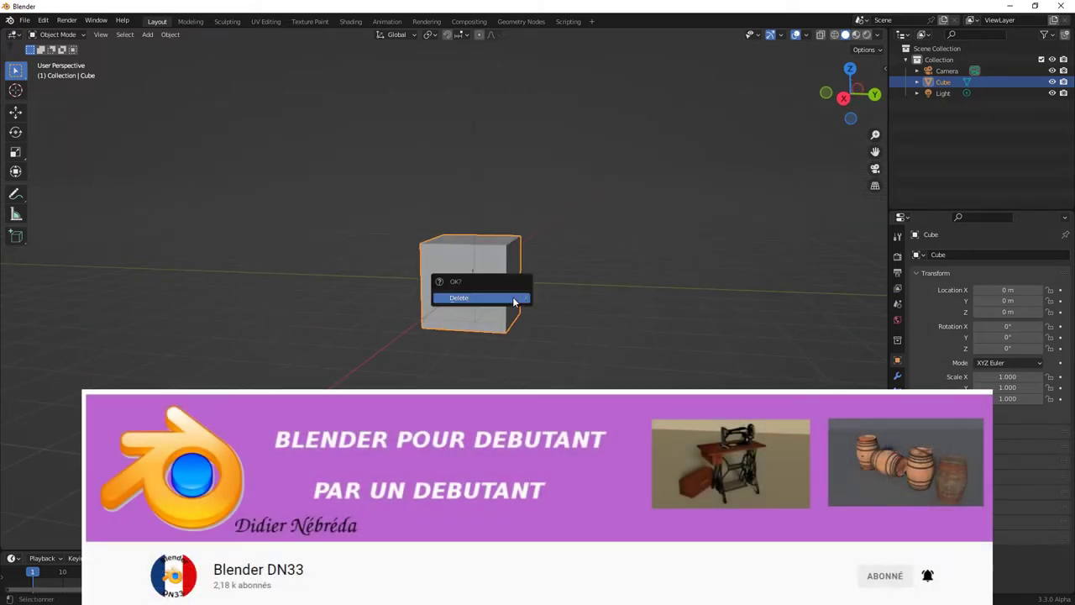
Delete the default cube and add a mesh plane at the scene origin
key(x)
drag(484, 294, 482, 309)
key(shift+a)
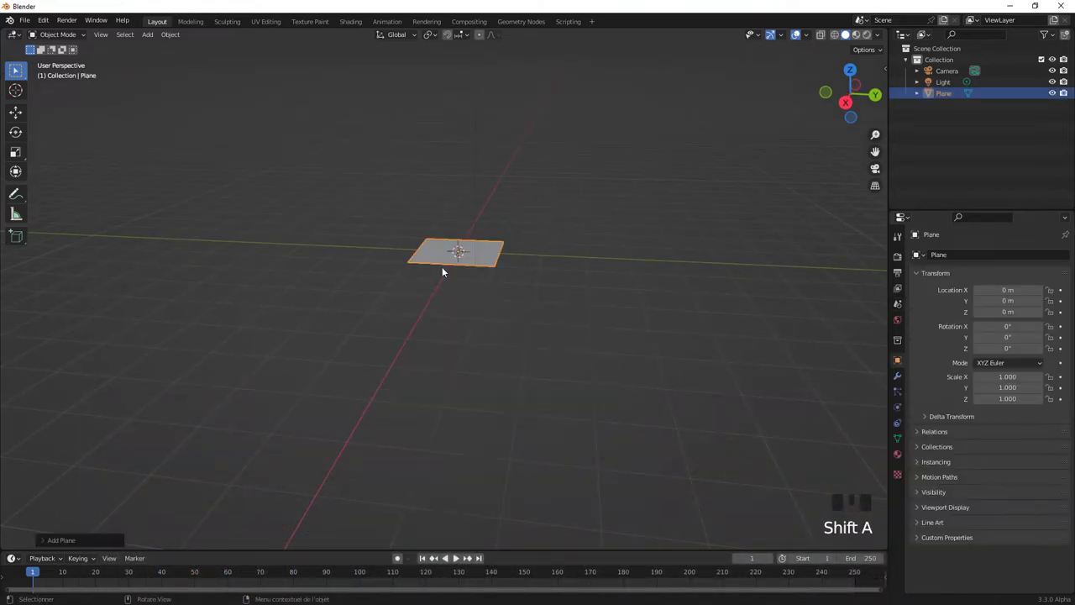
drag(457, 274, 496, 283)
Begin scaling the new plane to stretch it wider
key(s)
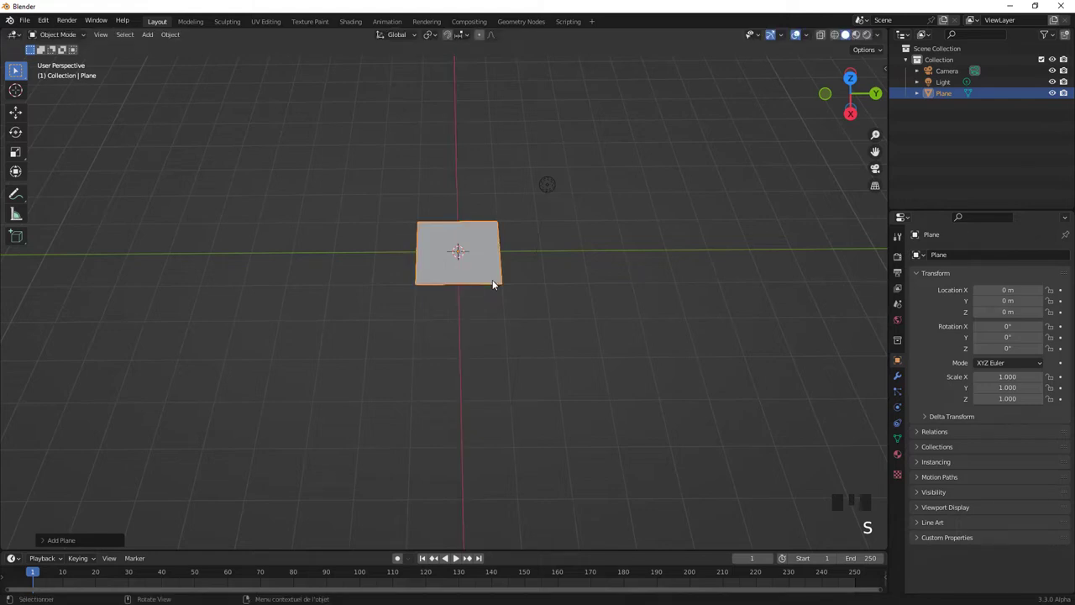
key(KP_1)
drag(503, 253, 498, 296)
Constrain the scale to X and finish the stretch at about 1.83, then review the plane
key(s)
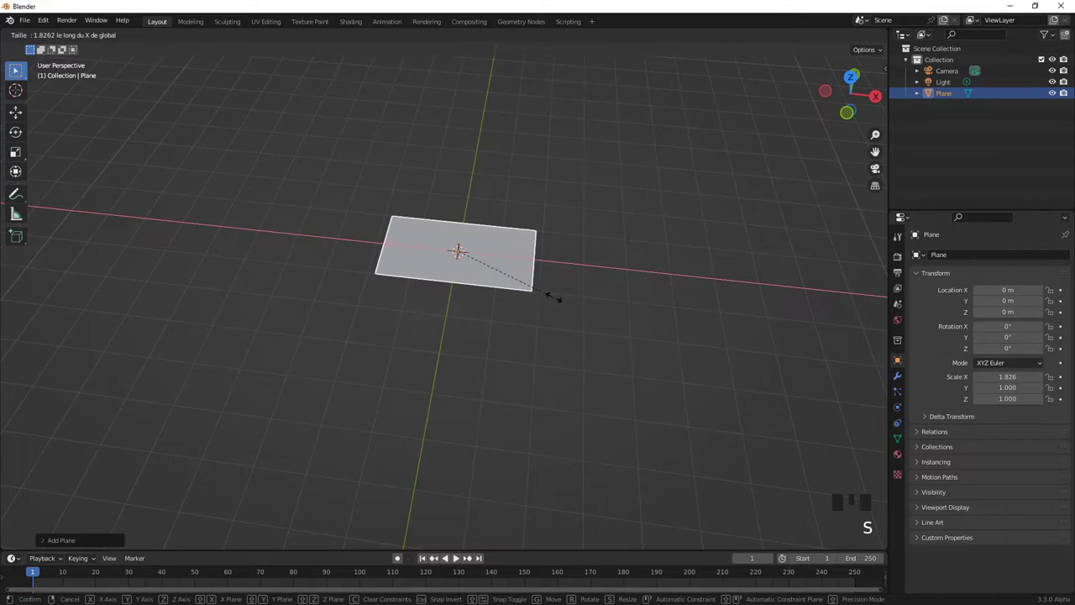
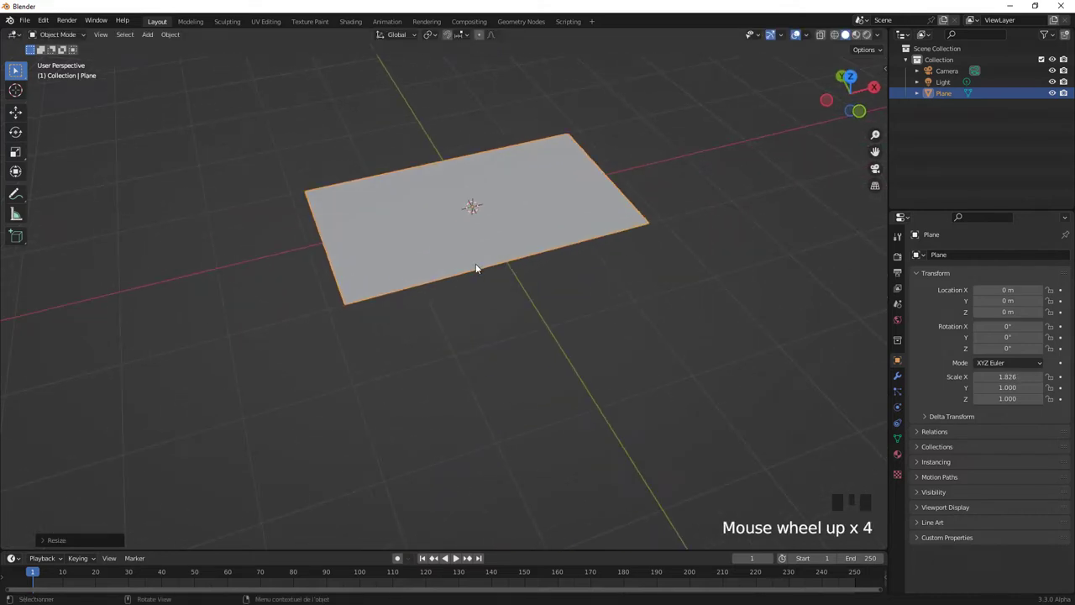
scroll(down, 3)
drag(490, 237, 393, 284)
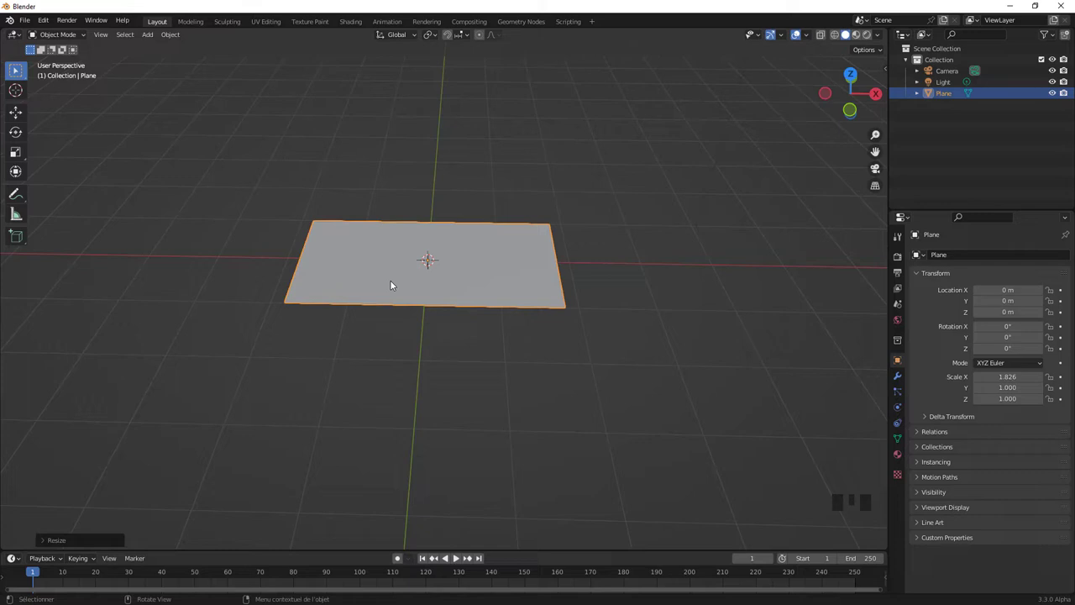
drag(401, 289, 356, 24)
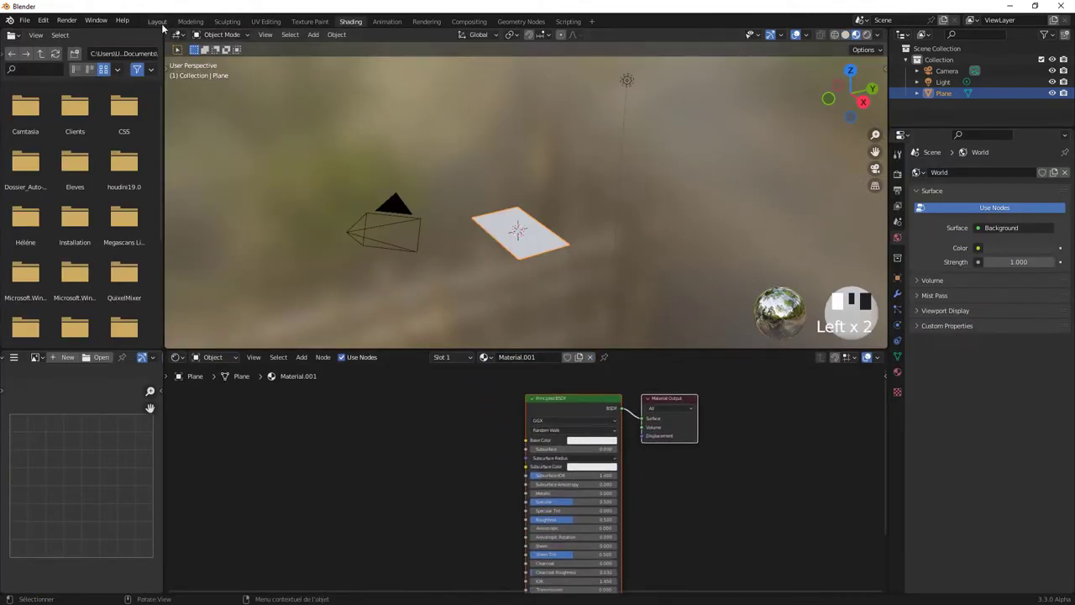
Switch back to the Layout workspace and view the stretched plane from a few angles
click(165, 22)
drag(388, 285, 371, 276)
scroll(up, 3)
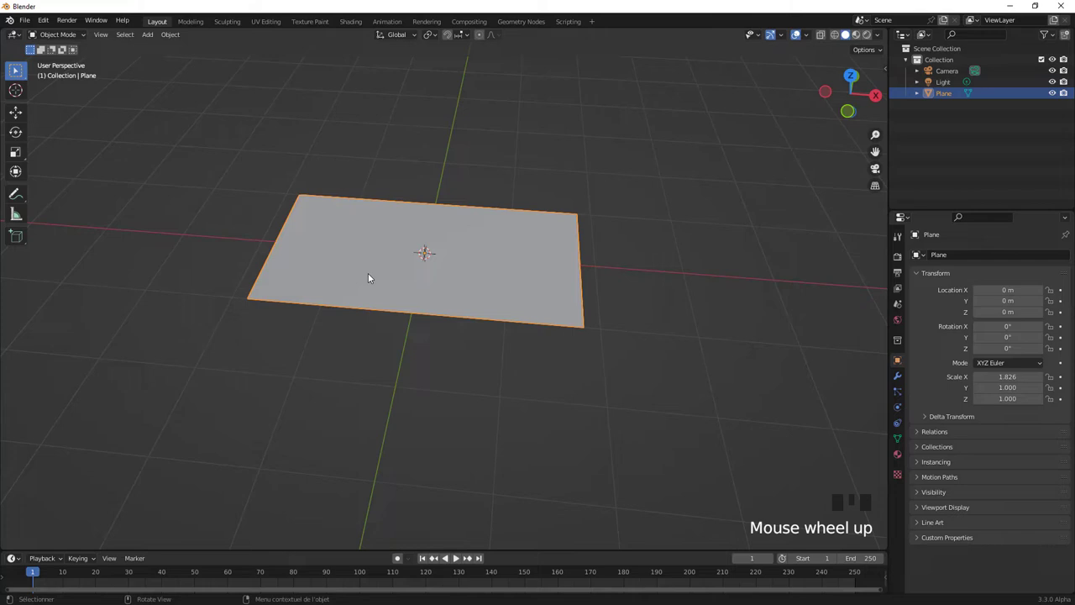